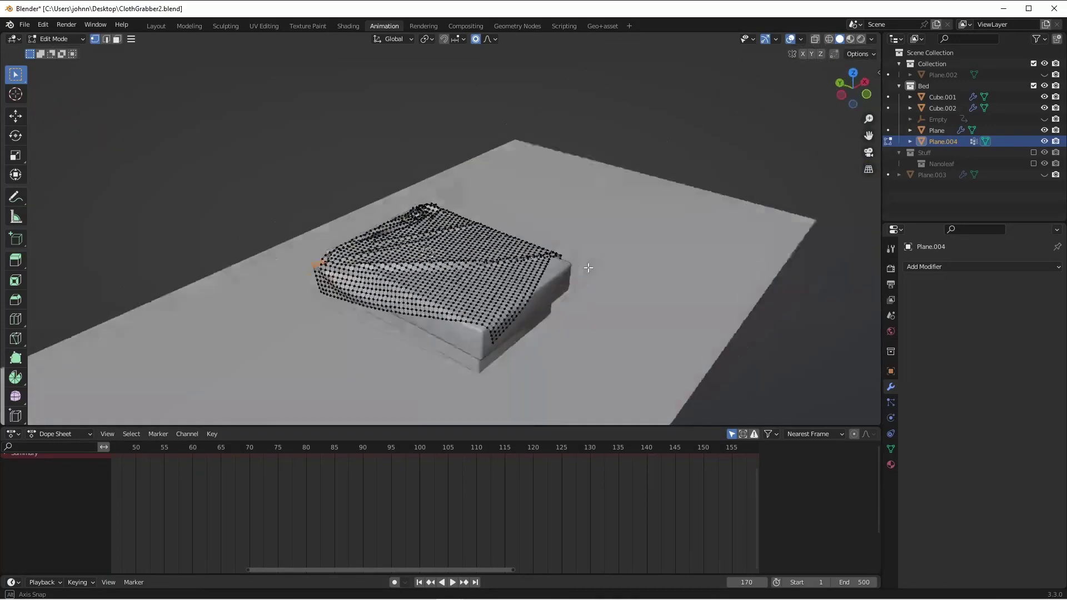
# Leave mesh editing of the blanket and orbit to inspect wrinkles hanging over the bed's side.
pyautogui.press('Tab')
pyautogui.moveTo(522, 268); pyautogui.dragTo(492, 270)
pyautogui.moveTo(523, 277); pyautogui.dragTo(516, 308)
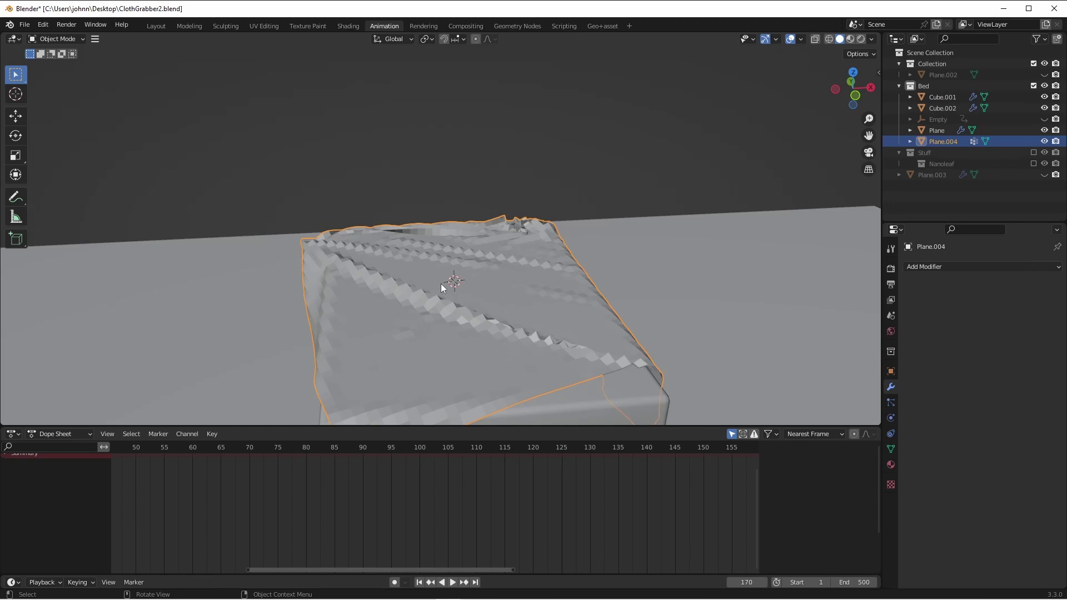